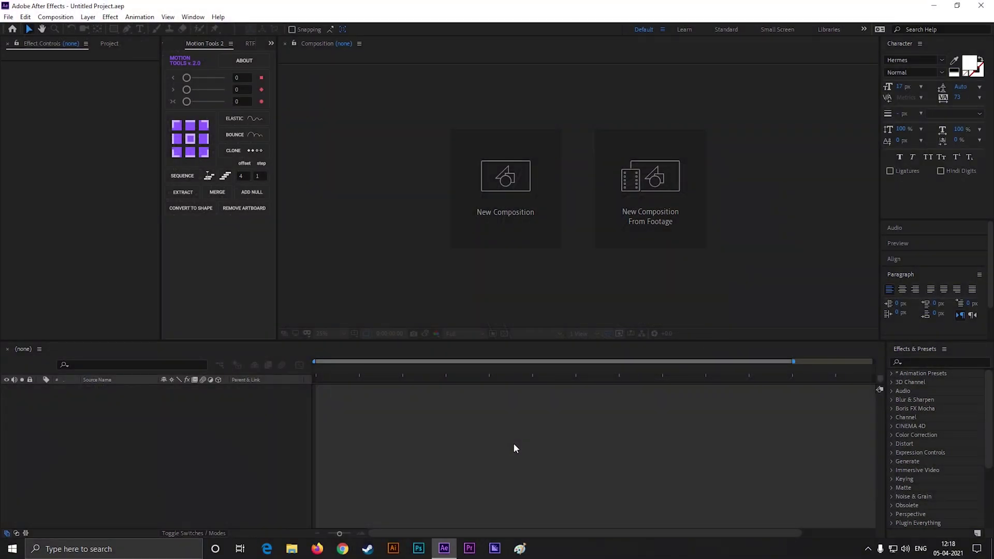
- Create a new 1920×1080, 30 fps composition and name it 'Animated Gradient'
{"action": "left_click", "coordinate": [541, 205]}
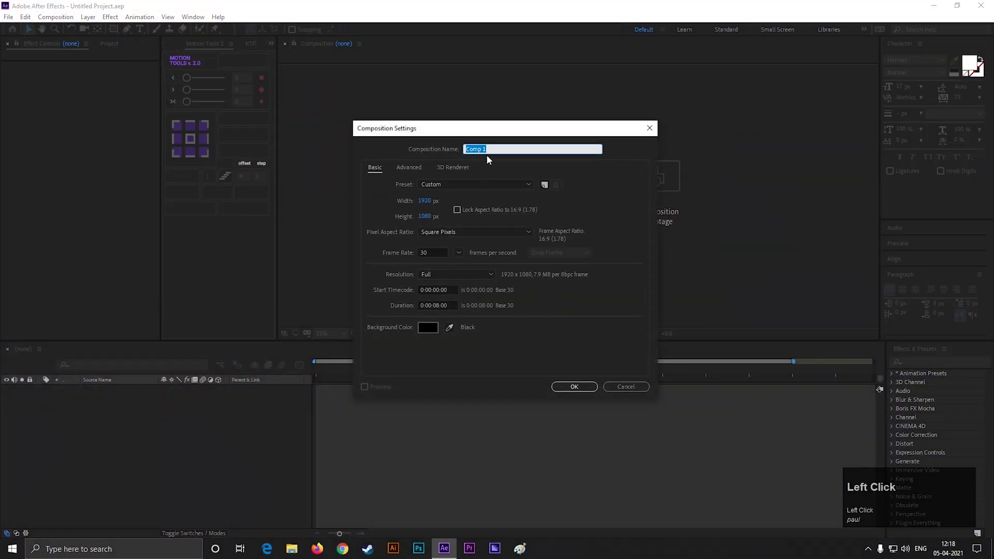
{"action": "type", "text": "nimated"}
{"action": "key", "text": "space"}
{"action": "type", "text": "ra"}
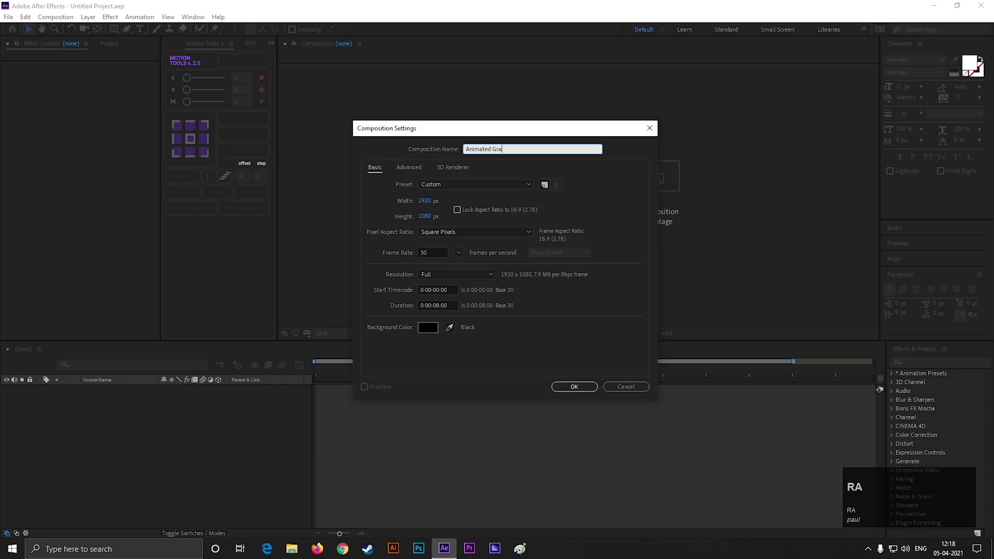
{"action": "type", "text": "dient"}
{"action": "left_click", "coordinate": [577, 388]}
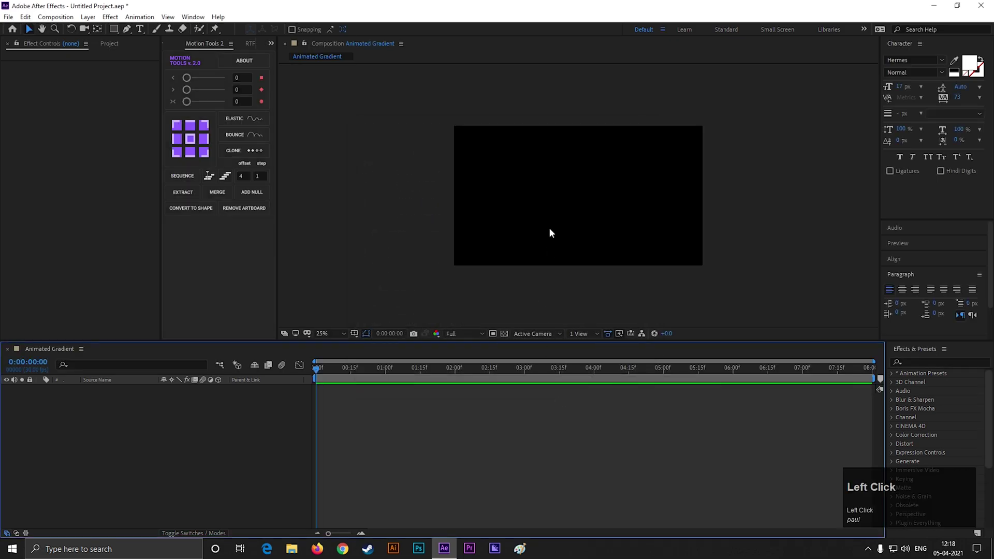
- Add a full-frame dark grey solid and start a wavy Pen-tool mask over its lower part
{"action": "right_click", "coordinate": [164, 421]}
{"action": "left_click", "coordinate": [338, 453]}
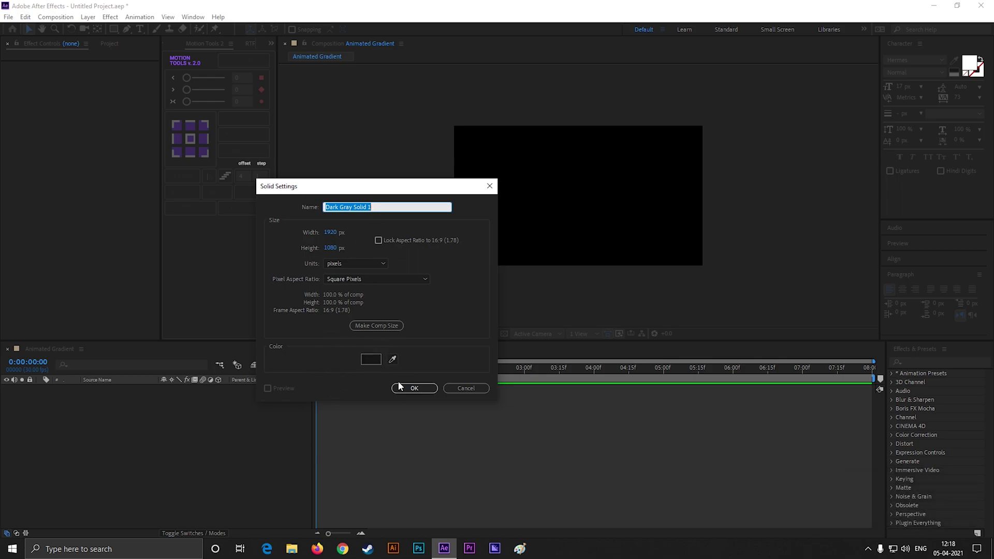
{"action": "left_click", "coordinate": [413, 390]}
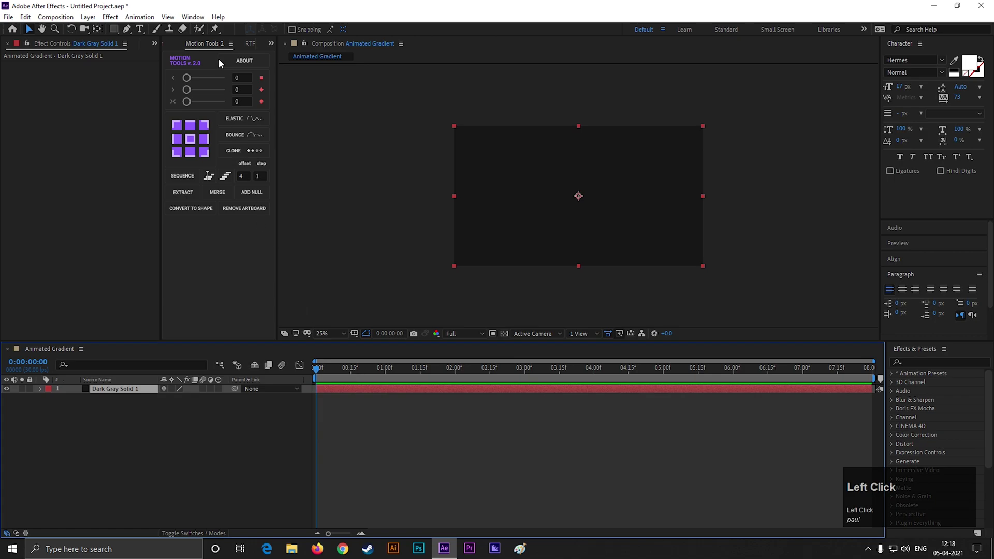
{"action": "left_click", "coordinate": [127, 35]}
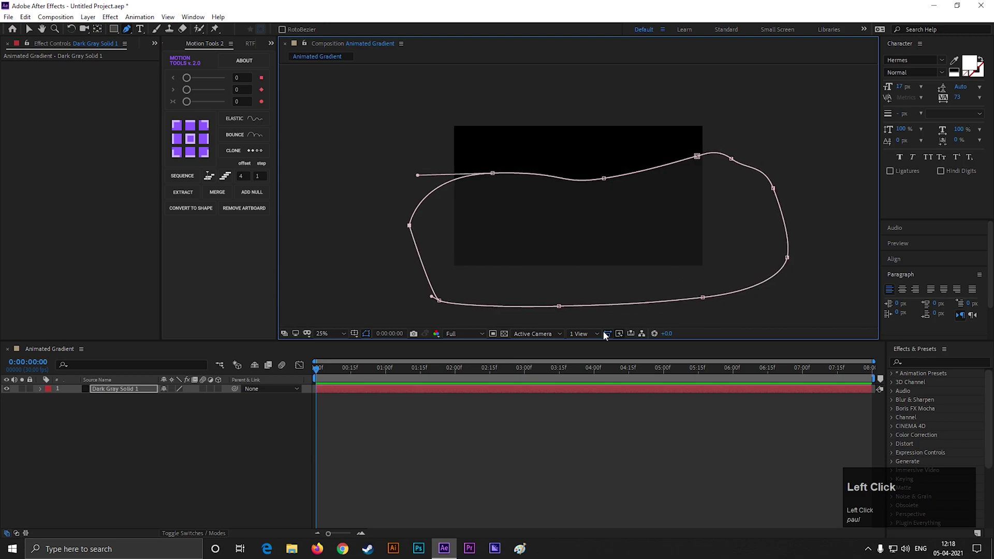
- Apply a Fill effect to the masked solid and reveal its Mask Feather property
{"action": "left_click", "coordinate": [128, 417]}
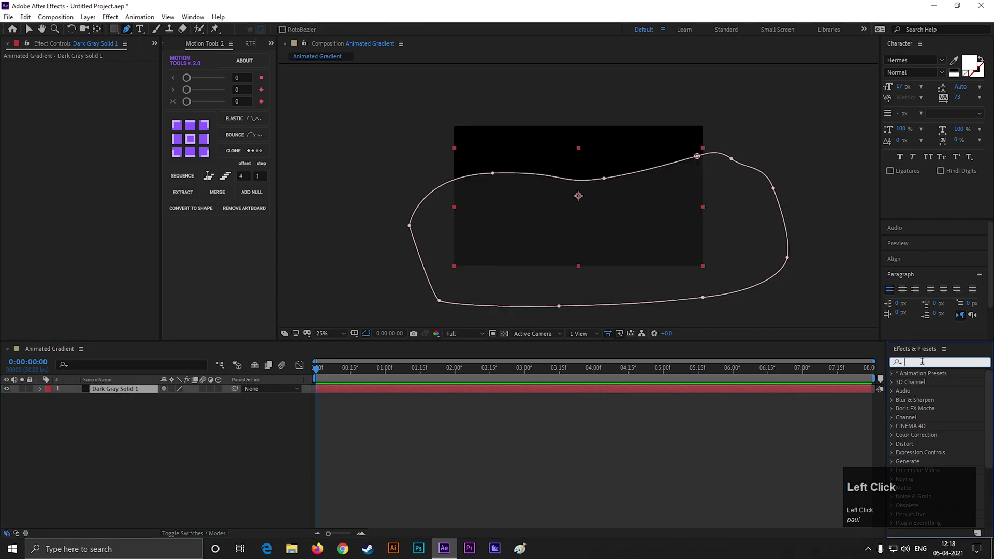
{"action": "type", "text": "ill"}
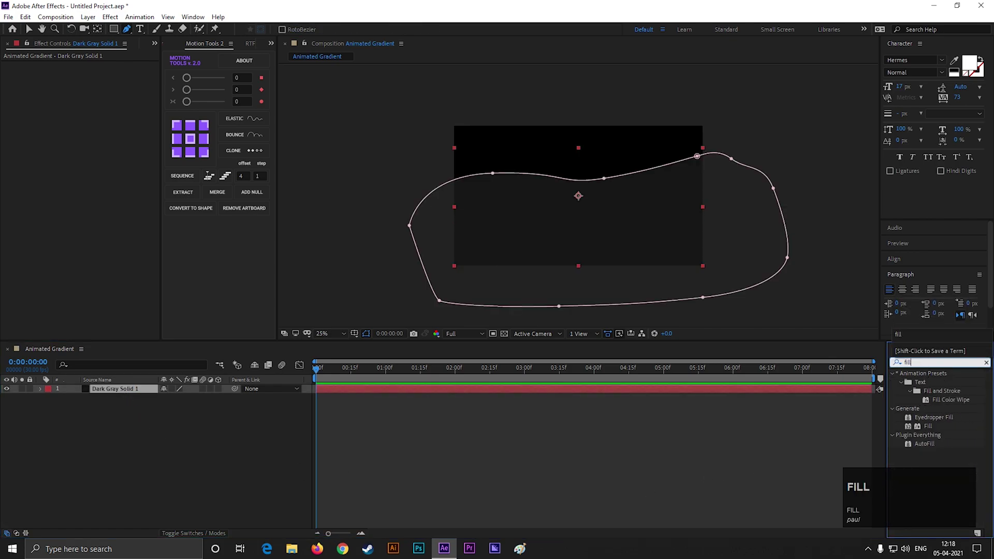
{"action": "left_click_drag", "start_coordinate": [931, 433], "coordinate": [114, 382]}
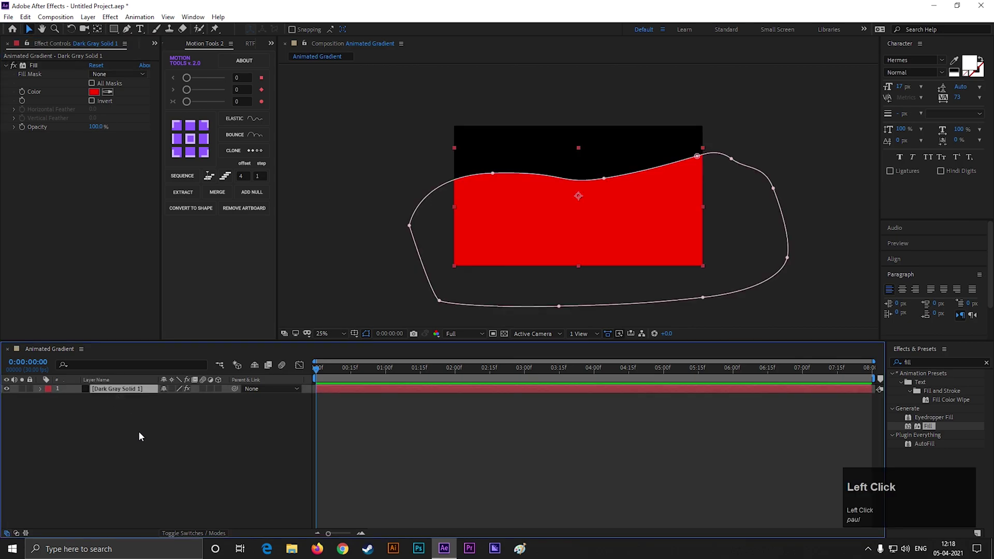
{"action": "key", "text": "f"}
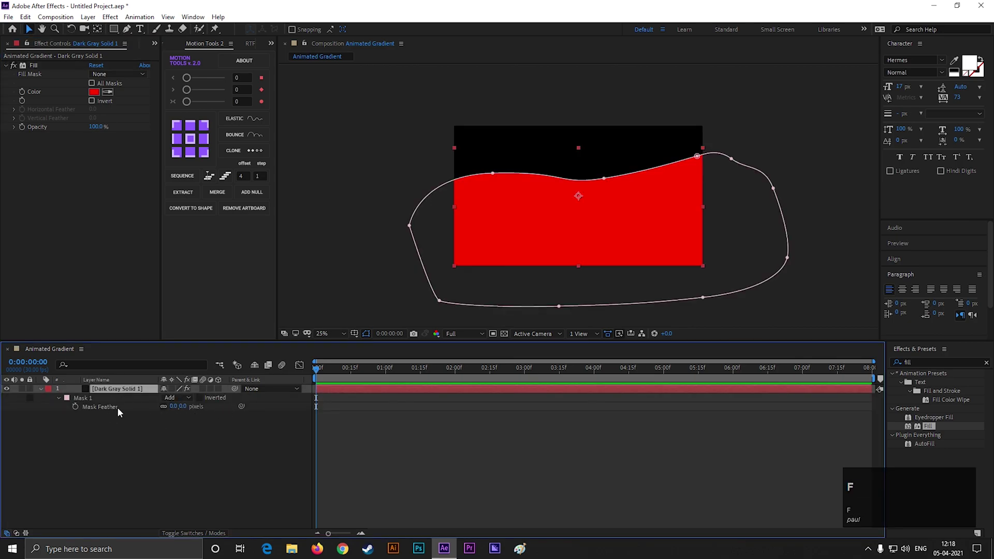
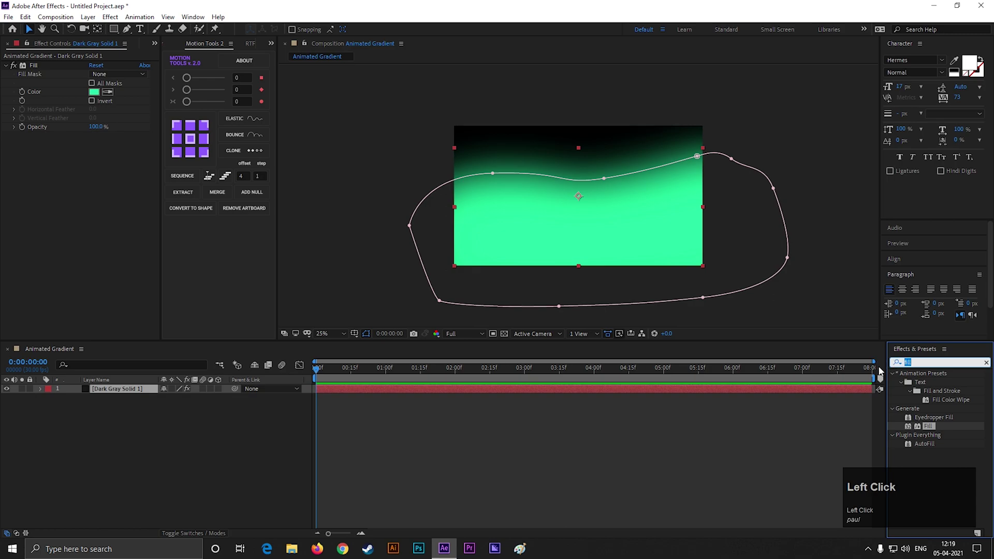
- Apply Turbulent Displace and drive Evolution with the expression time*200, then preview the moving edge
{"action": "type", "text": "tur"}
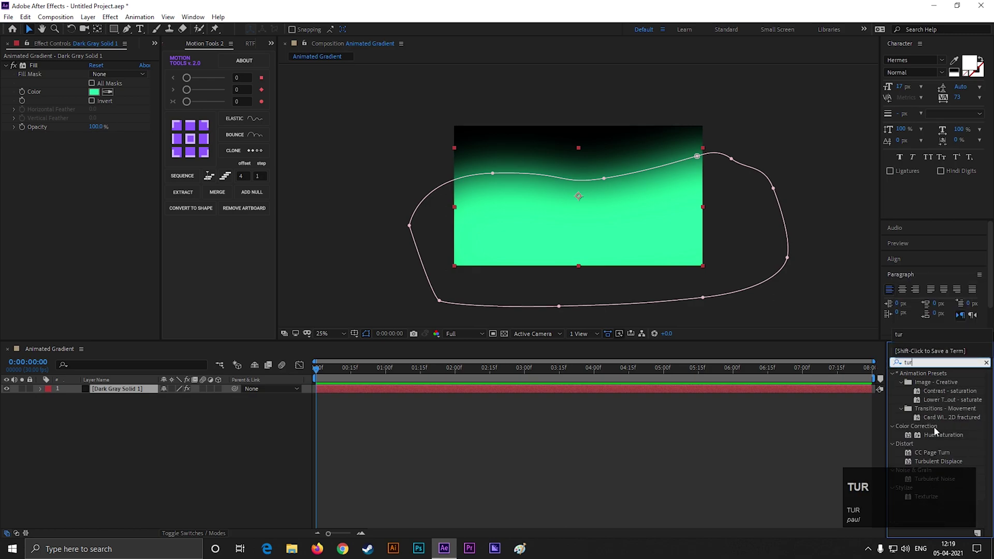
{"action": "left_click_drag", "start_coordinate": [947, 466], "coordinate": [582, 180]}
{"action": "scroll", "scroll_direction": "up", "scroll_amount": 3}
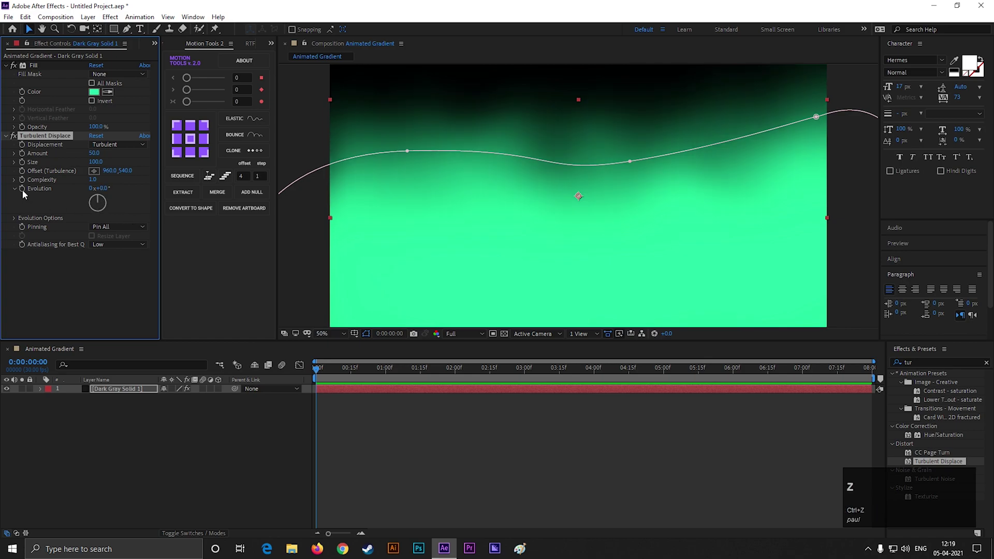
{"action": "left_click", "coordinate": [24, 192]}
{"action": "type", "text": "time"}
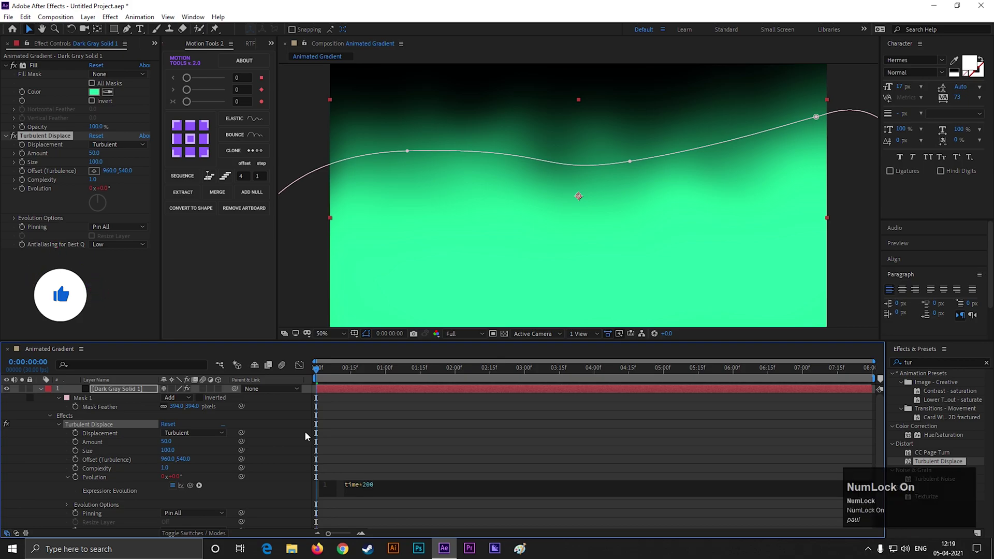
{"action": "left_click", "coordinate": [437, 465]}
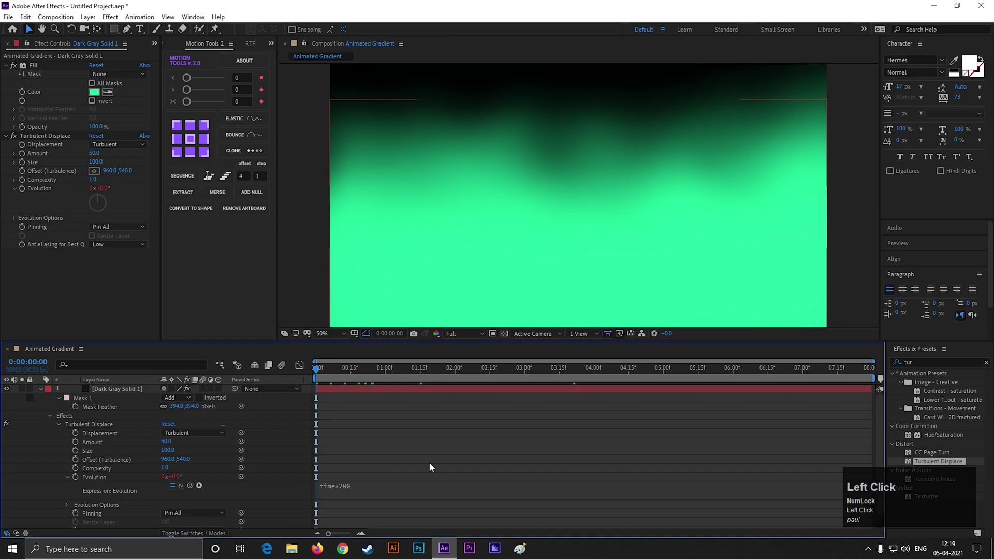
{"action": "key", "text": "space"}
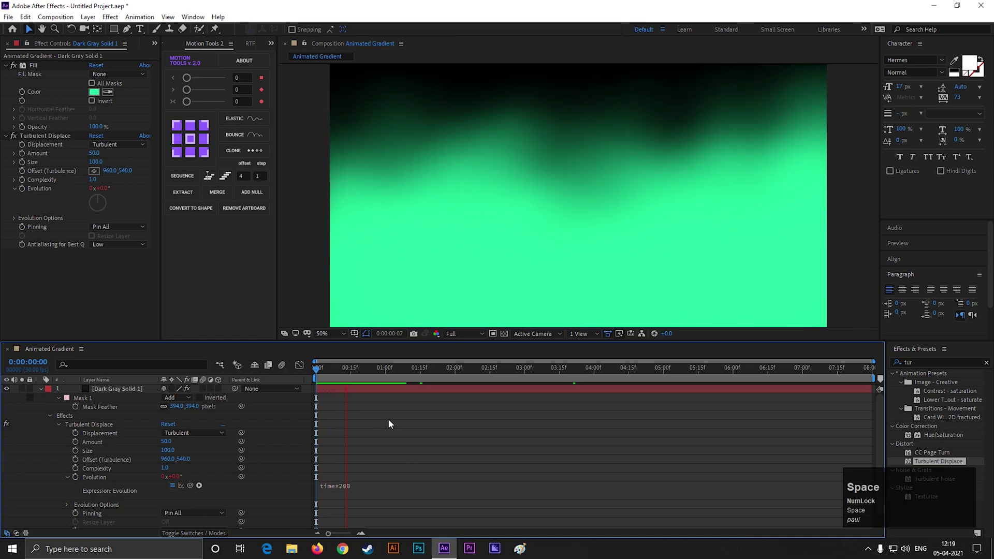
{"action": "scroll", "scroll_direction": "down", "scroll_amount": 3}
- Duplicate the solid, recolour the copy magenta and place it beneath the green layer
{"action": "key", "text": "space"}
{"action": "left_click_drag", "start_coordinate": [600, 373], "coordinate": [44, 391]}
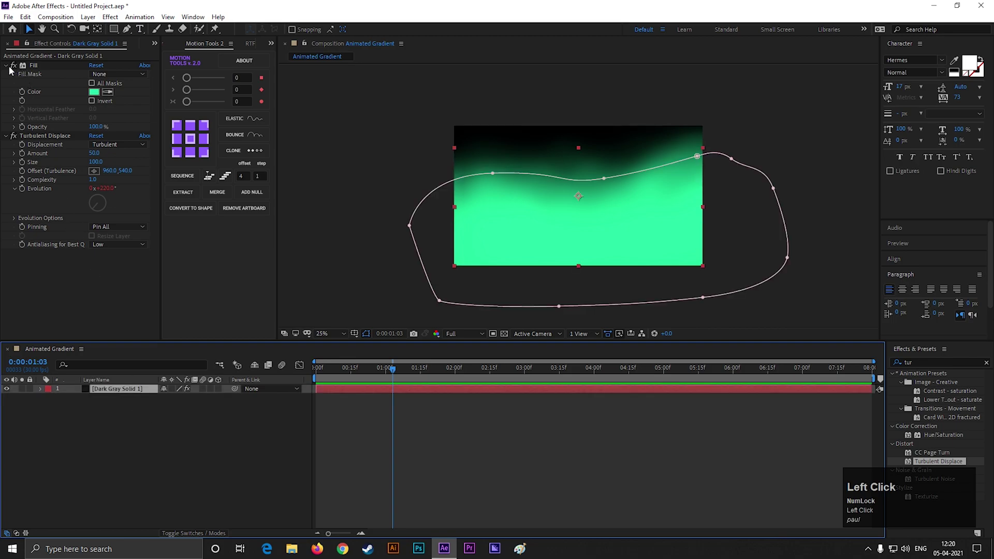
{"action": "key", "text": "ctrl+Num_Lock"}
{"action": "left_click", "coordinate": [162, 459]}
{"action": "key", "text": "ctrl+d"}
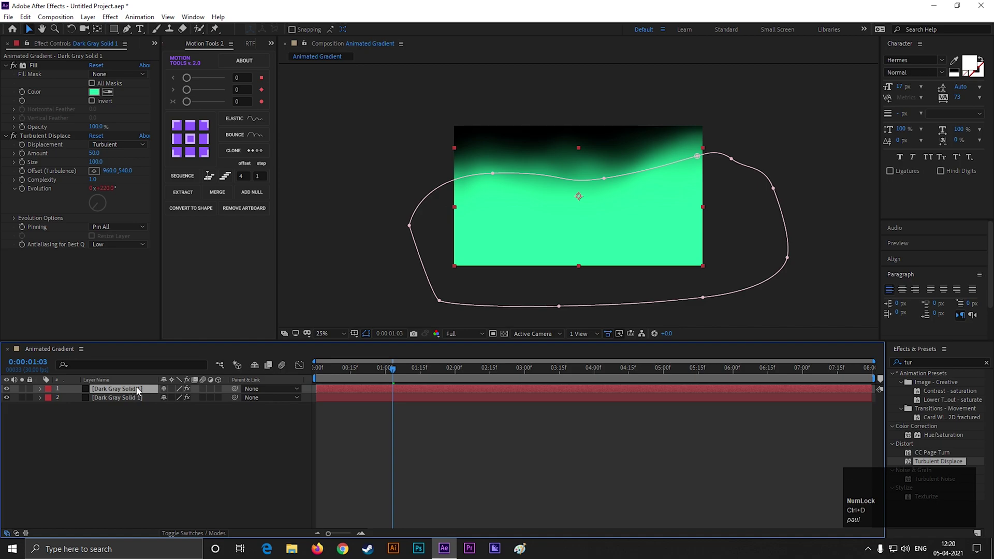
{"action": "left_click_drag", "start_coordinate": [98, 97], "coordinate": [373, 279]}
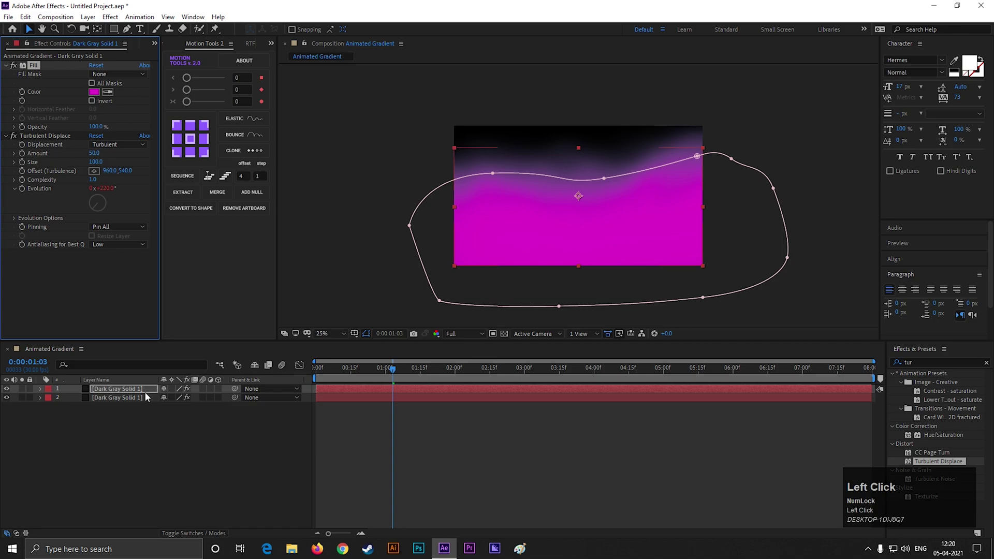
{"action": "left_click_drag", "start_coordinate": [129, 392], "coordinate": [117, 391]}
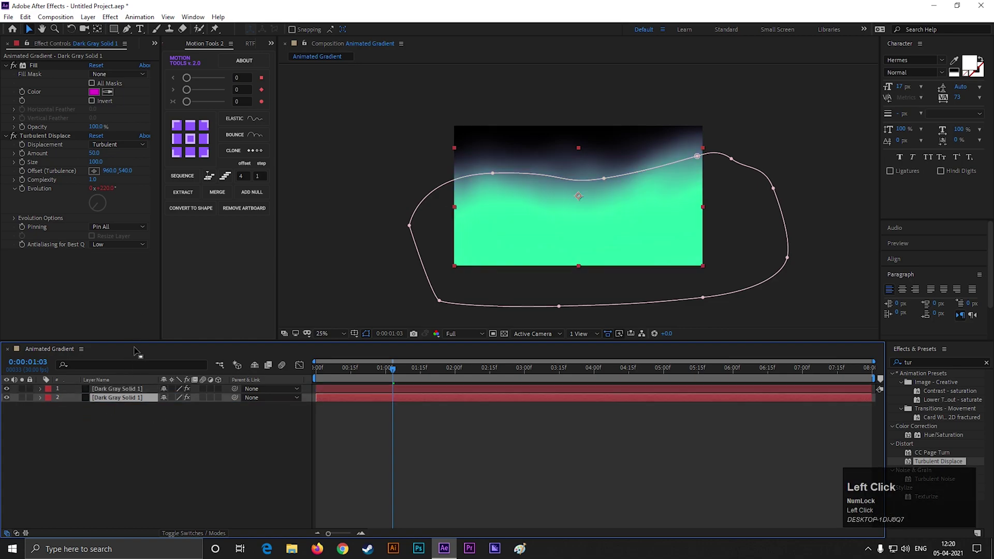
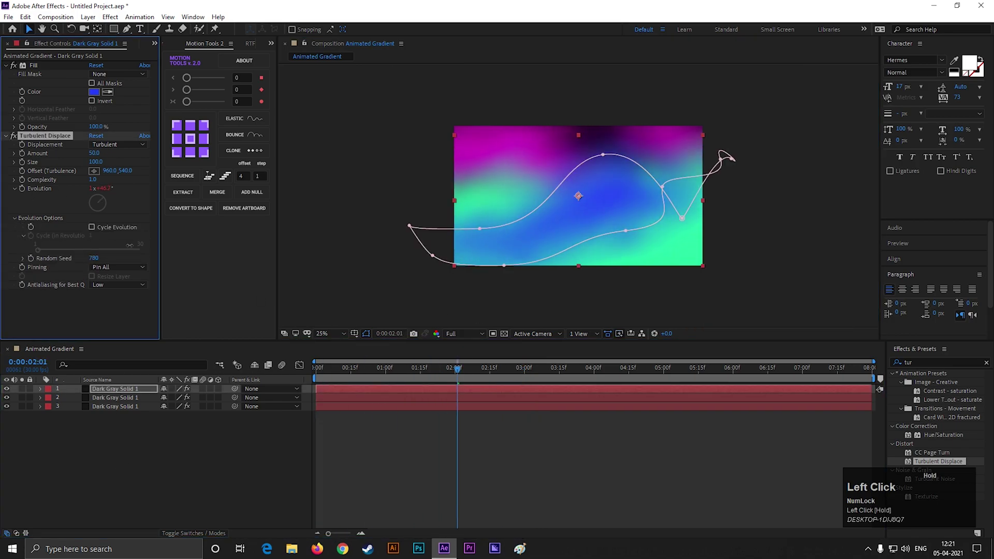
- Reshape the copy's wavy mask and preview the layered multicolour gradient
{"action": "left_click_drag", "start_coordinate": [327, 390], "coordinate": [325, 395]}
{"action": "key", "text": "space"}
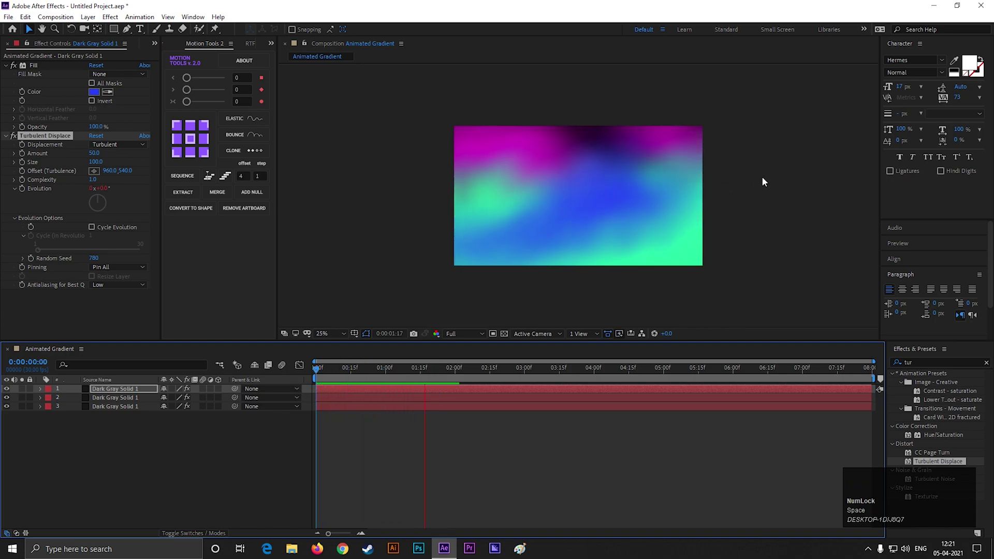
{"action": "key", "text": "space"}
{"action": "left_click", "coordinate": [146, 474]}
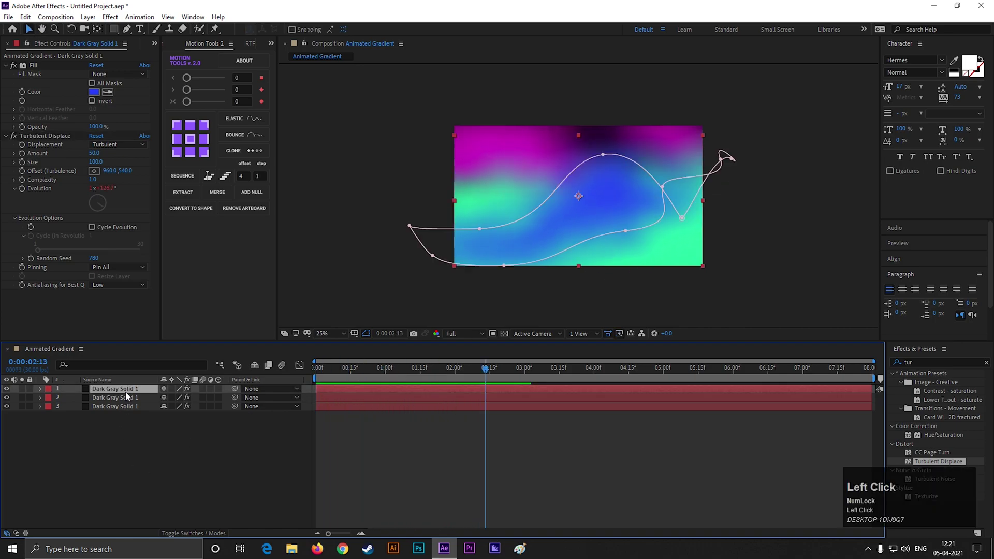
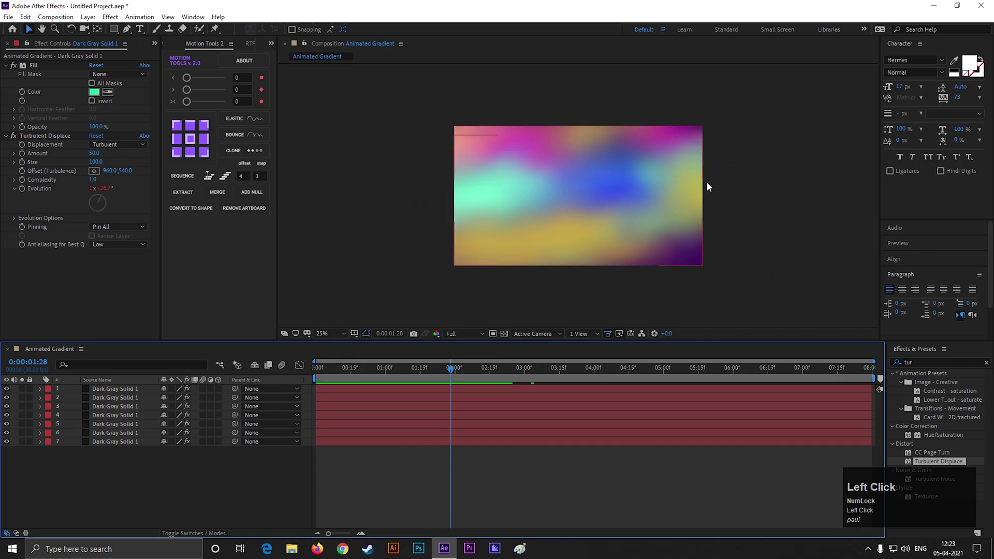
{"action": "scroll", "scroll_direction": "up", "scroll_amount": 3}
{"action": "scroll", "scroll_direction": "down", "scroll_amount": 3}
{"action": "scroll", "scroll_direction": "up", "scroll_amount": 3}
- Pre-compose all seven colour solids into one nested composition, Exp 1
{"action": "left_click", "coordinate": [436, 376]}
{"action": "right_click", "coordinate": [125, 394]}
{"action": "left_click", "coordinate": [179, 346]}
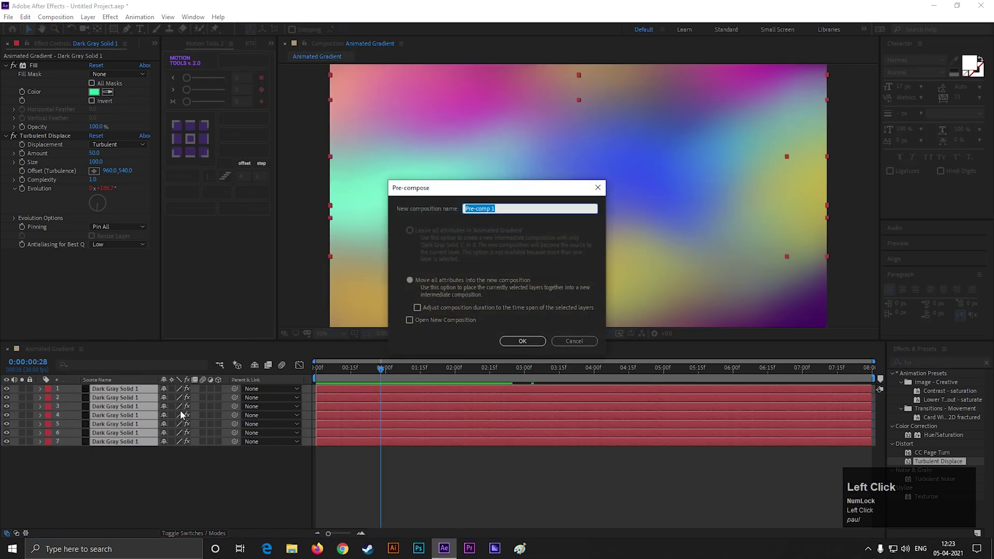
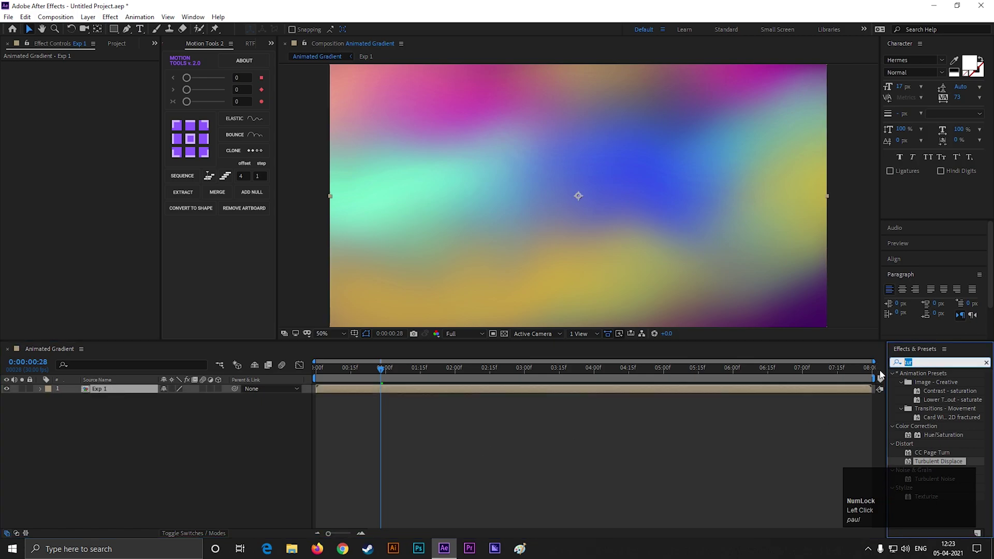
- Apply Wave Warp to Exp 1 with Sawtooth waves, height 69 and width 39, and preview it
{"action": "type", "text": "wave"}
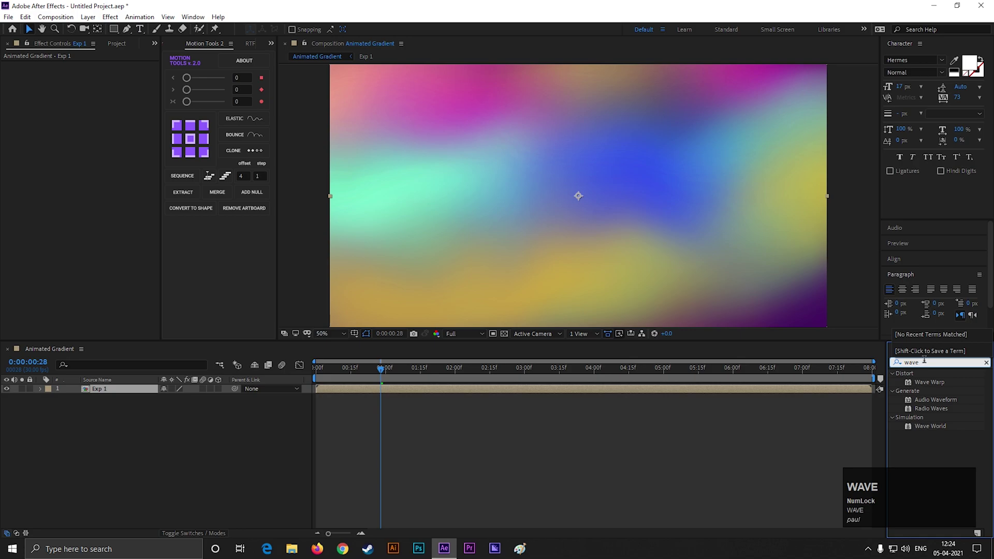
{"action": "left_click", "coordinate": [930, 383]}
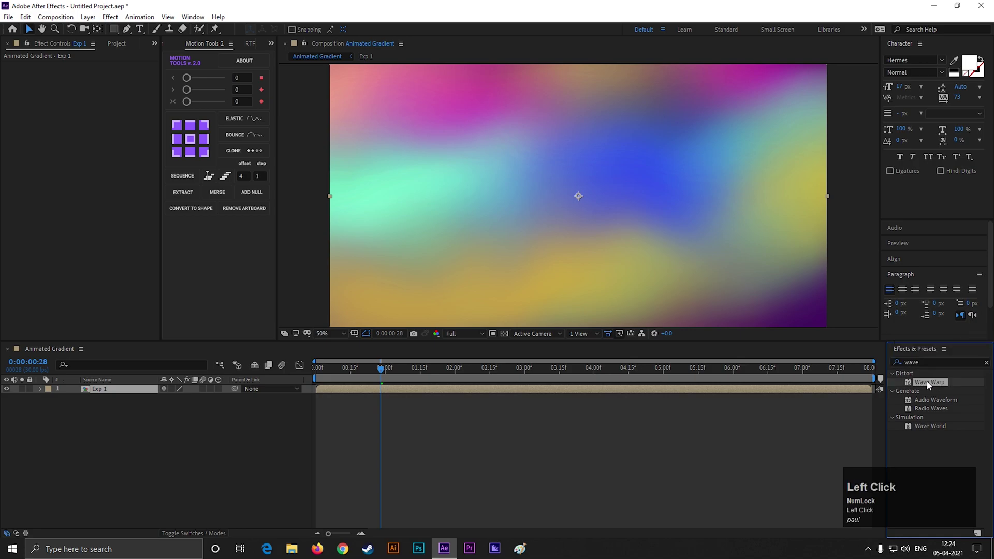
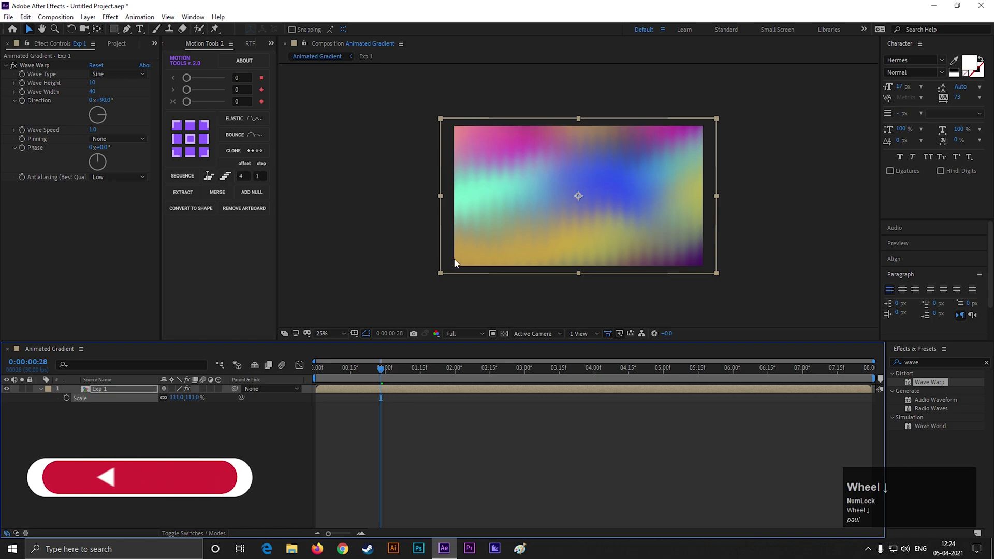
{"action": "left_click_drag", "start_coordinate": [469, 290], "coordinate": [515, 281]}
{"action": "key", "text": "space"}
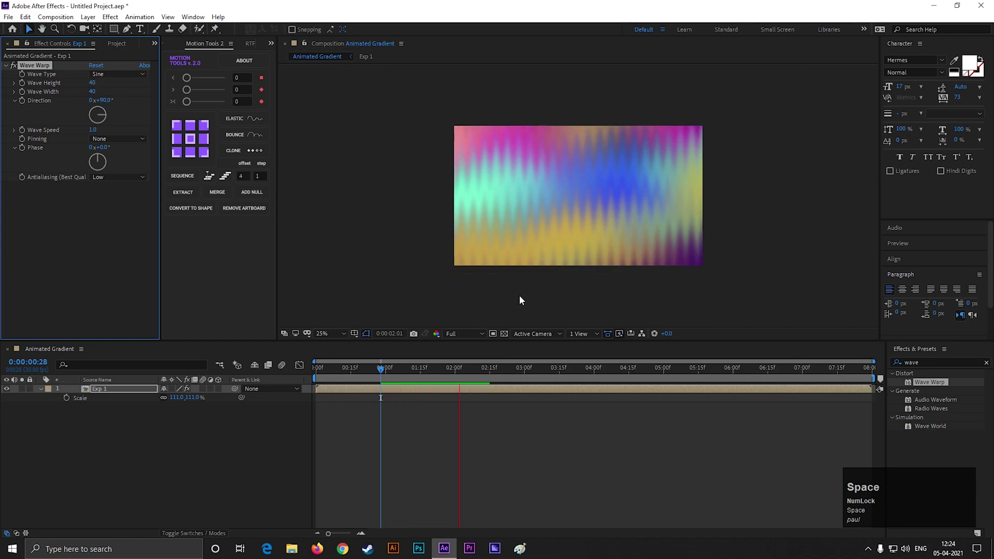
{"action": "left_click_drag", "start_coordinate": [136, 79], "coordinate": [138, 364]}
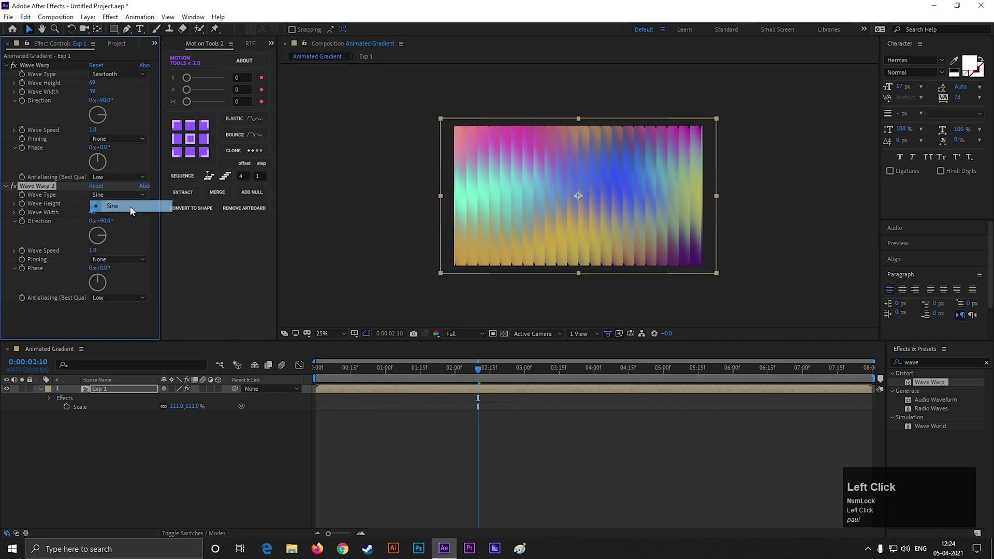
- Set the second Wave Warp's direction to 180° for zigzag stripes and preview the result
{"action": "left_click", "coordinate": [104, 246]}
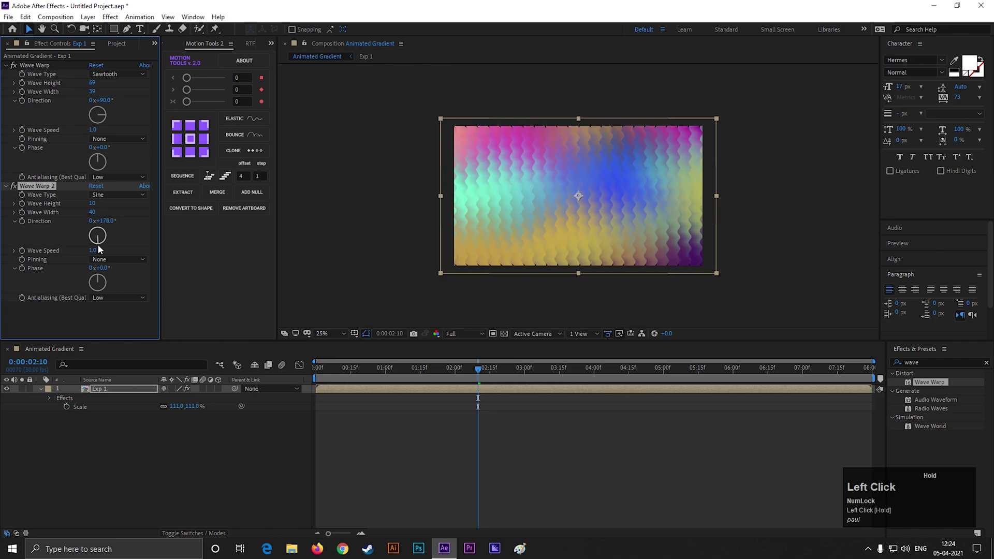
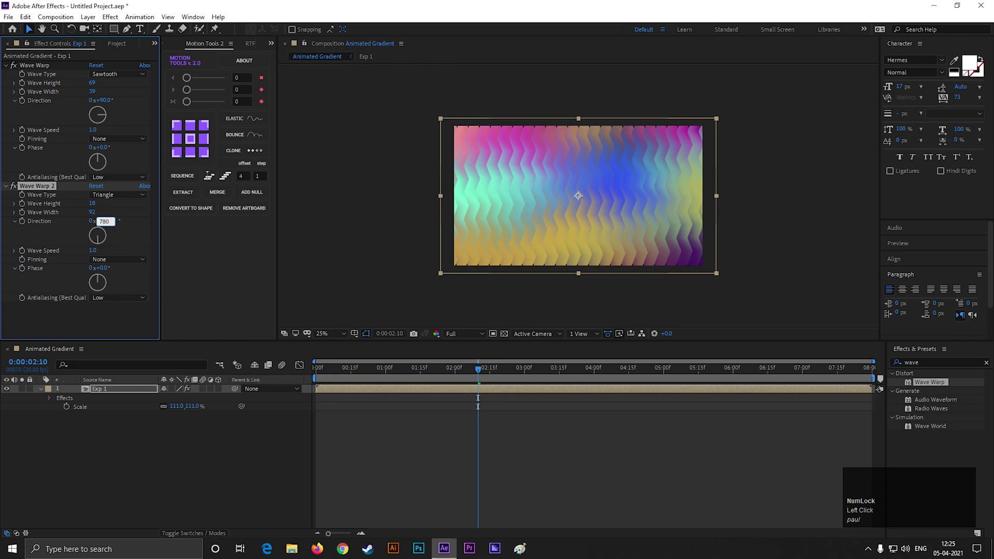
{"action": "key", "text": "Left"}
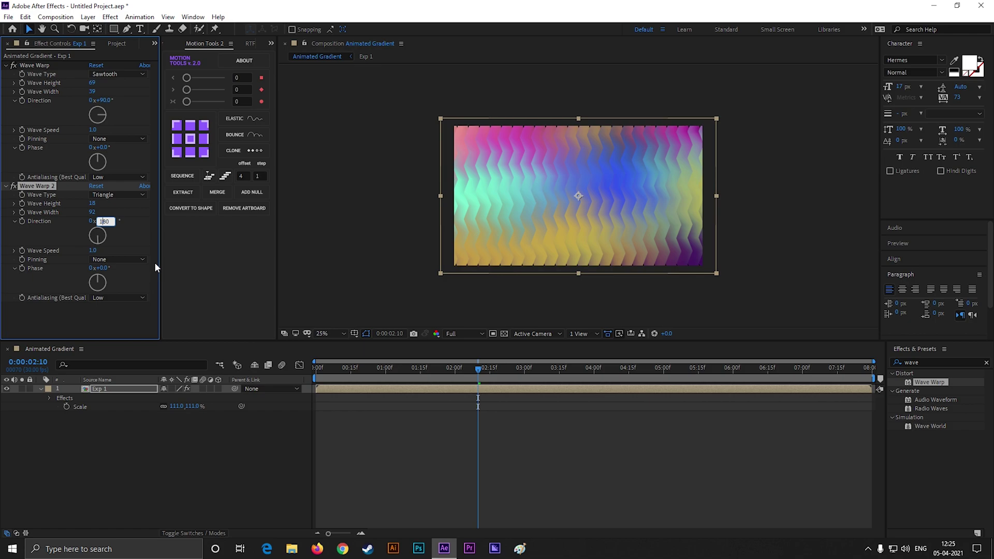
{"action": "left_click", "coordinate": [137, 242]}
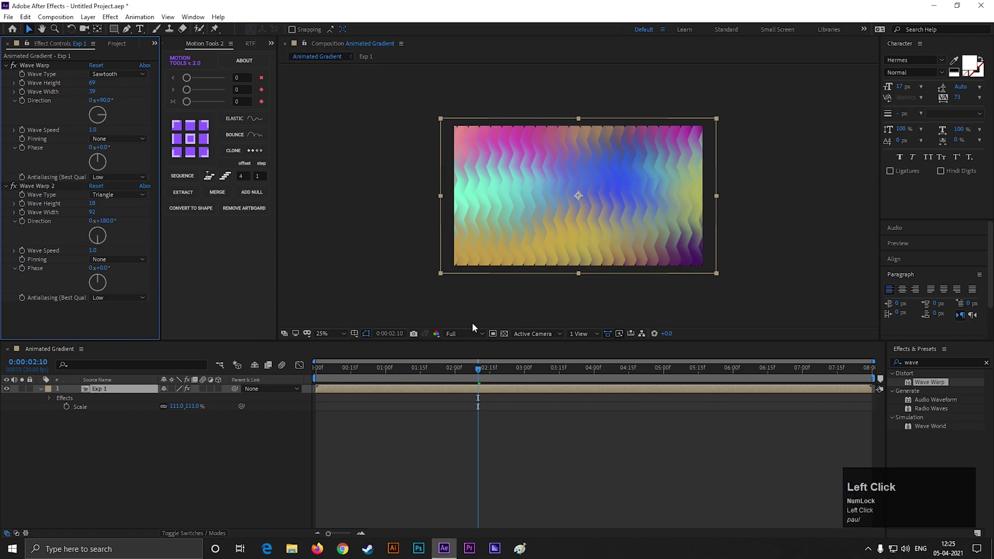
{"action": "left_click_drag", "start_coordinate": [401, 384], "coordinate": [411, 348]}
{"action": "key", "text": "space"}
{"action": "scroll", "scroll_direction": "up", "scroll_amount": 3}
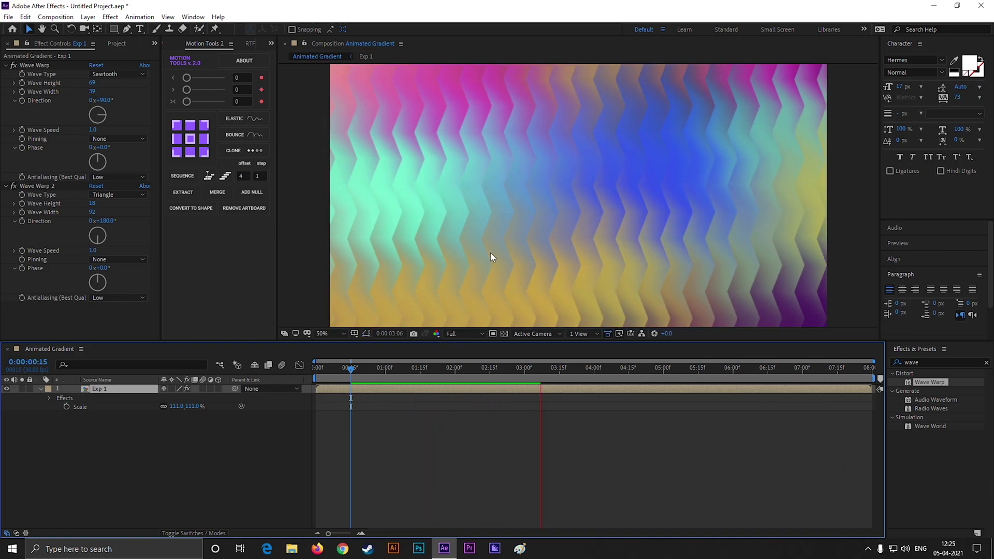
- Switch the second Wave Warp to Noise waves, undoing a Smooth Noise try, and scrub through the animation
{"action": "key", "text": "space"}
{"action": "left_click", "coordinate": [548, 376]}
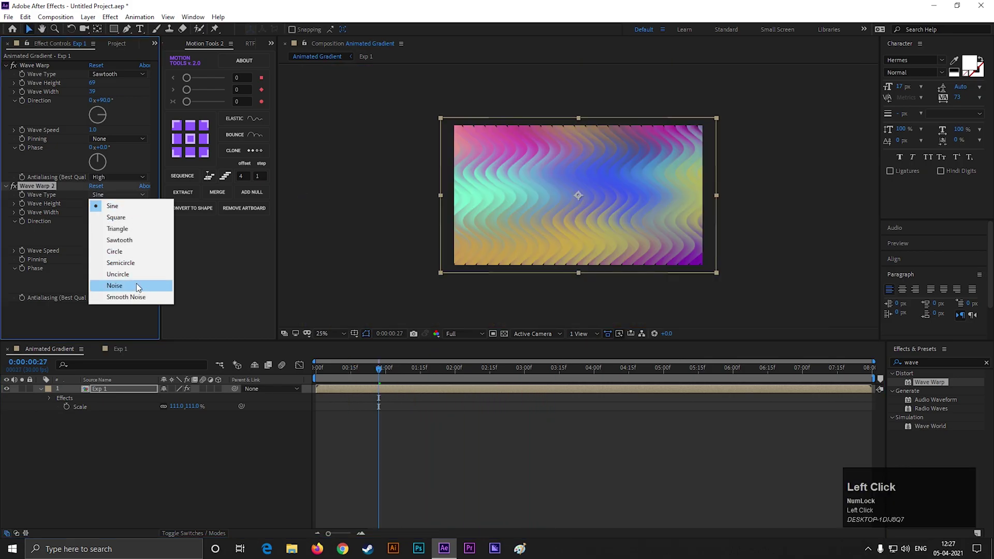
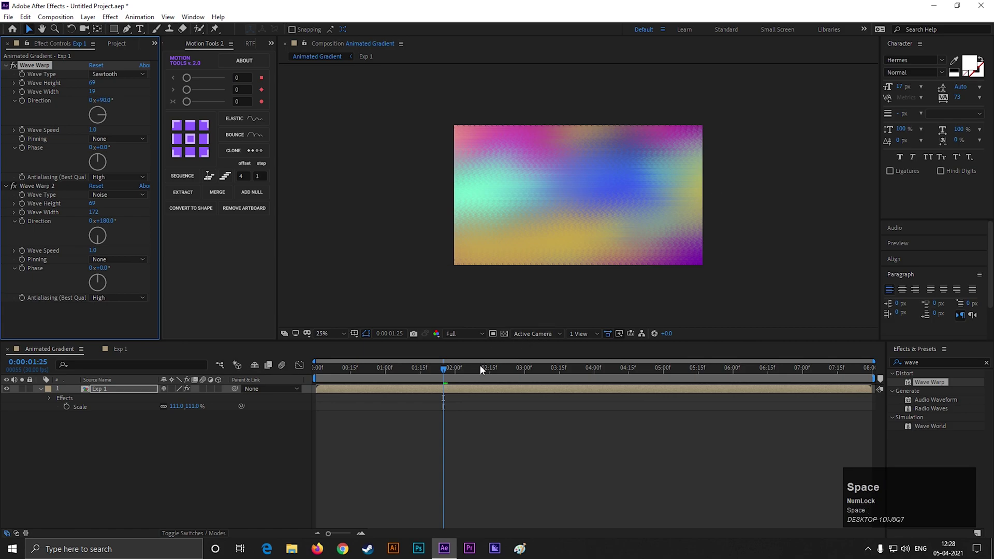
{"action": "key", "text": "space"}
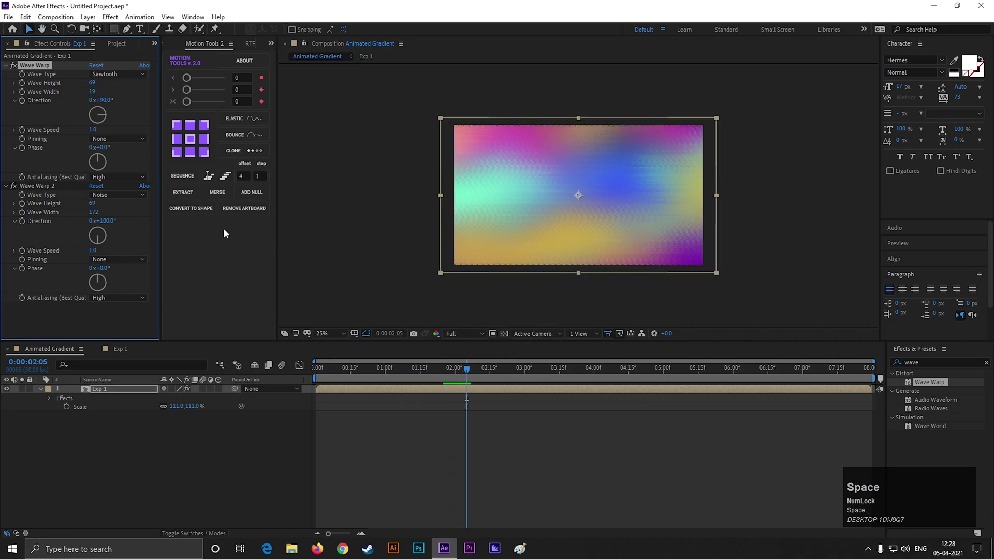
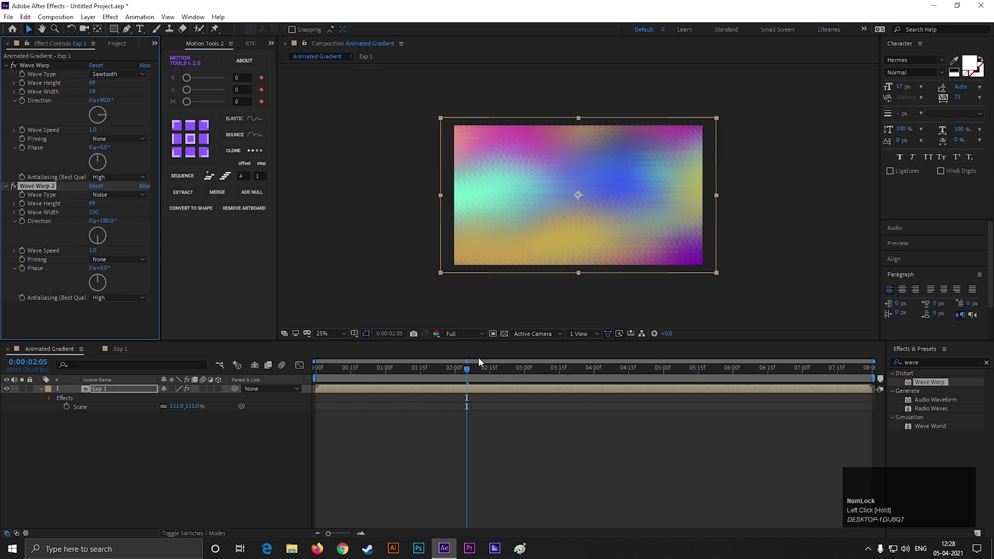
{"action": "left_click_drag", "start_coordinate": [454, 378], "coordinate": [126, 200]}
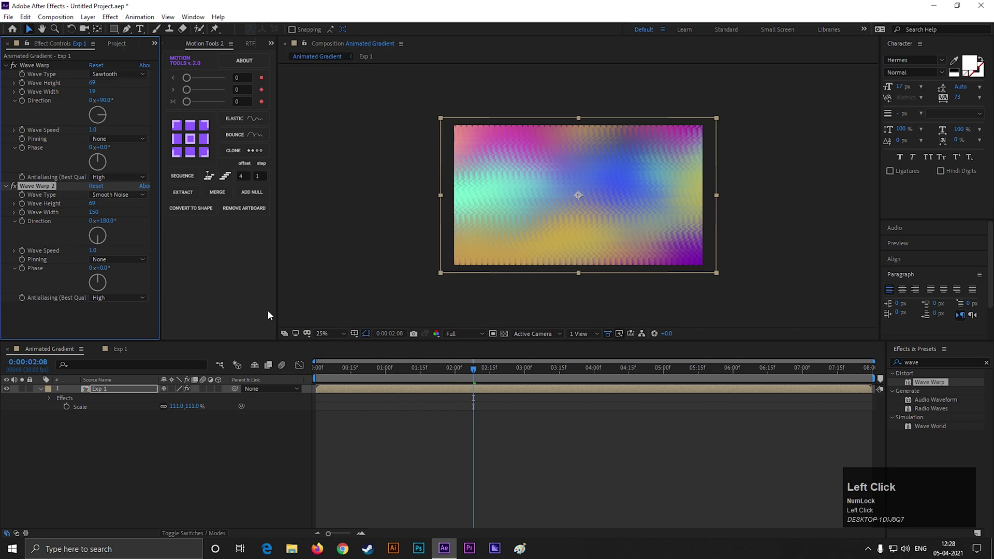
{"action": "key", "text": "ctrl+z"}
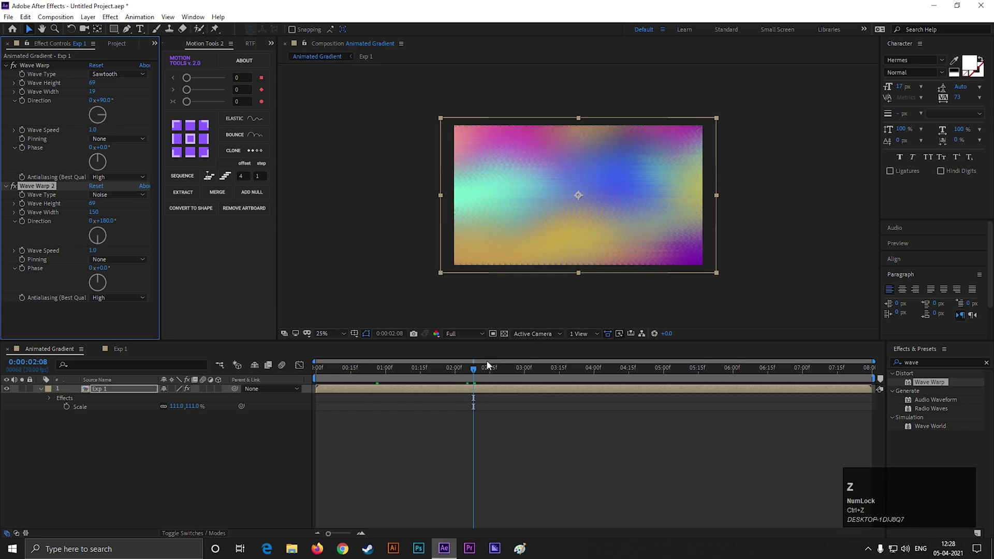
{"action": "left_click_drag", "start_coordinate": [462, 377], "coordinate": [569, 249]}
- Leave the timeline as is before cutting to the outro card
{"action": "scroll", "scroll_direction": "up", "scroll_amount": 3}
{"action": "left_click", "coordinate": [166, 452]}
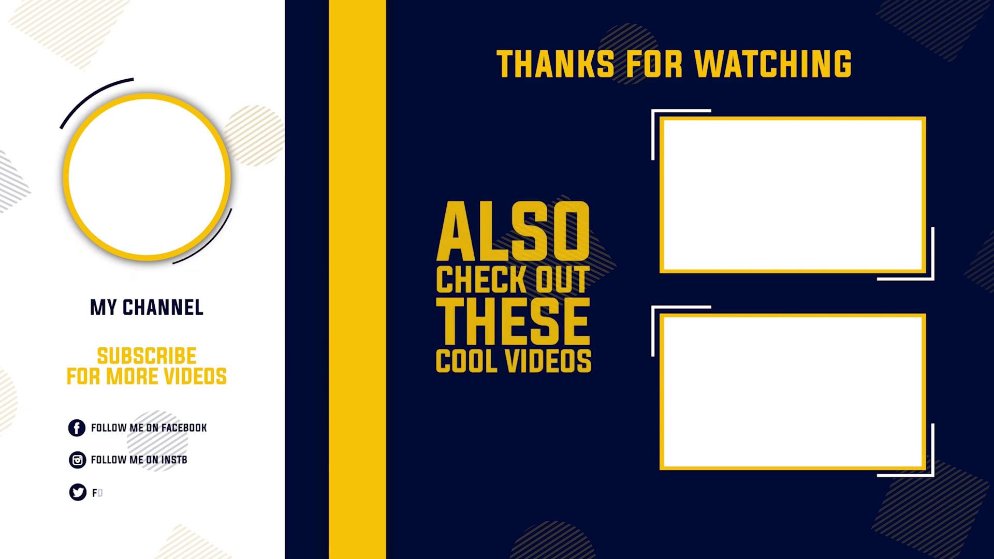